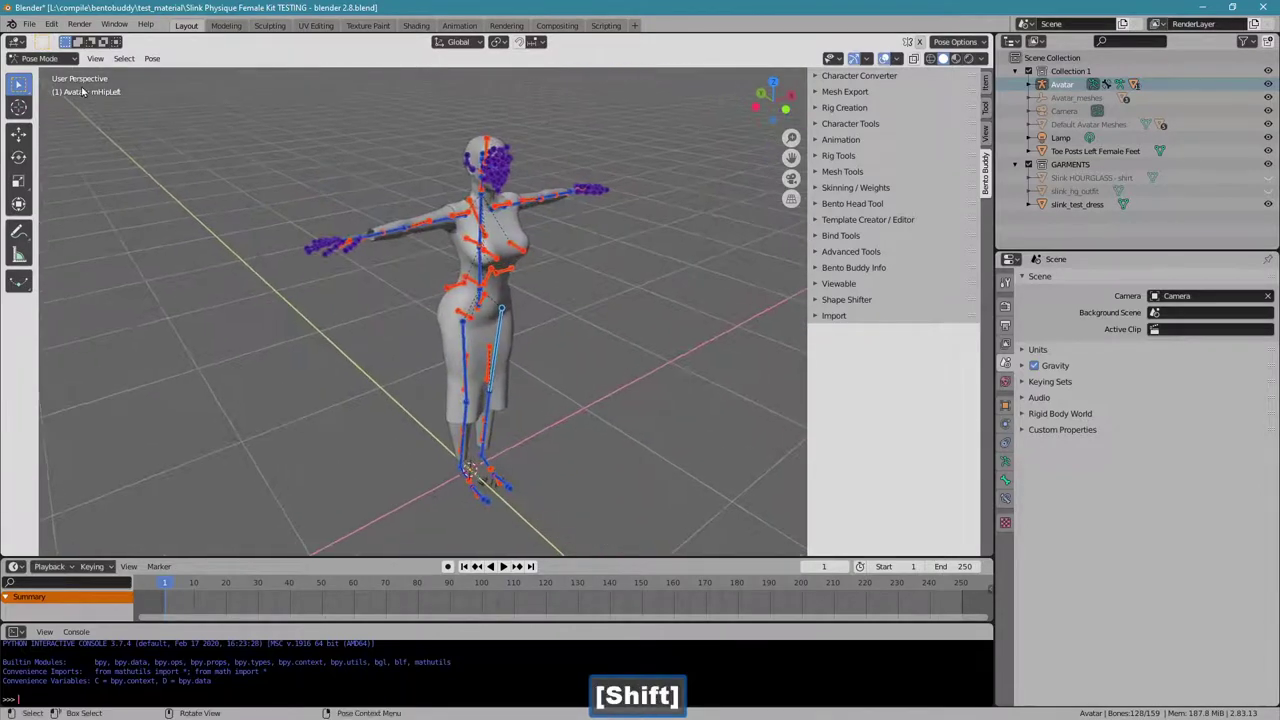
- Make slink_test_dress the active object in the Outliner
click(52, 55)
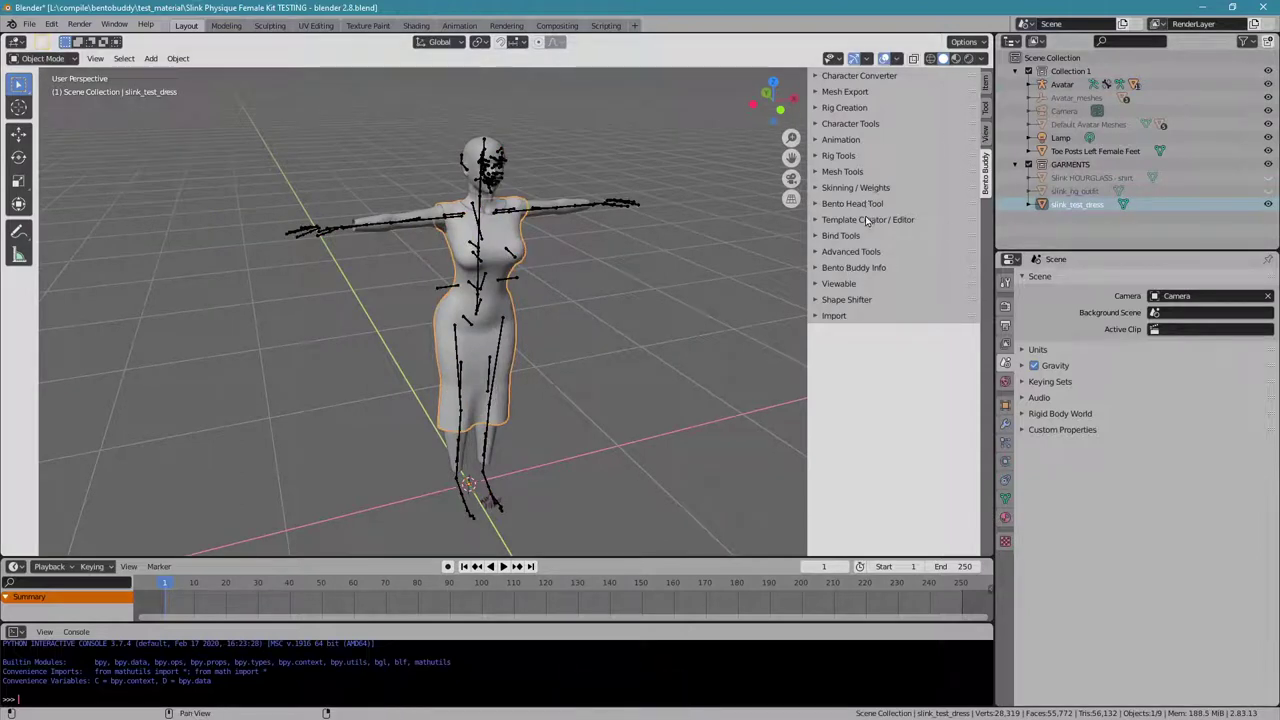
- Lock slink_test_dress as garment and transfer weights from the !!!4Physique Hourglass body
click(848, 188)
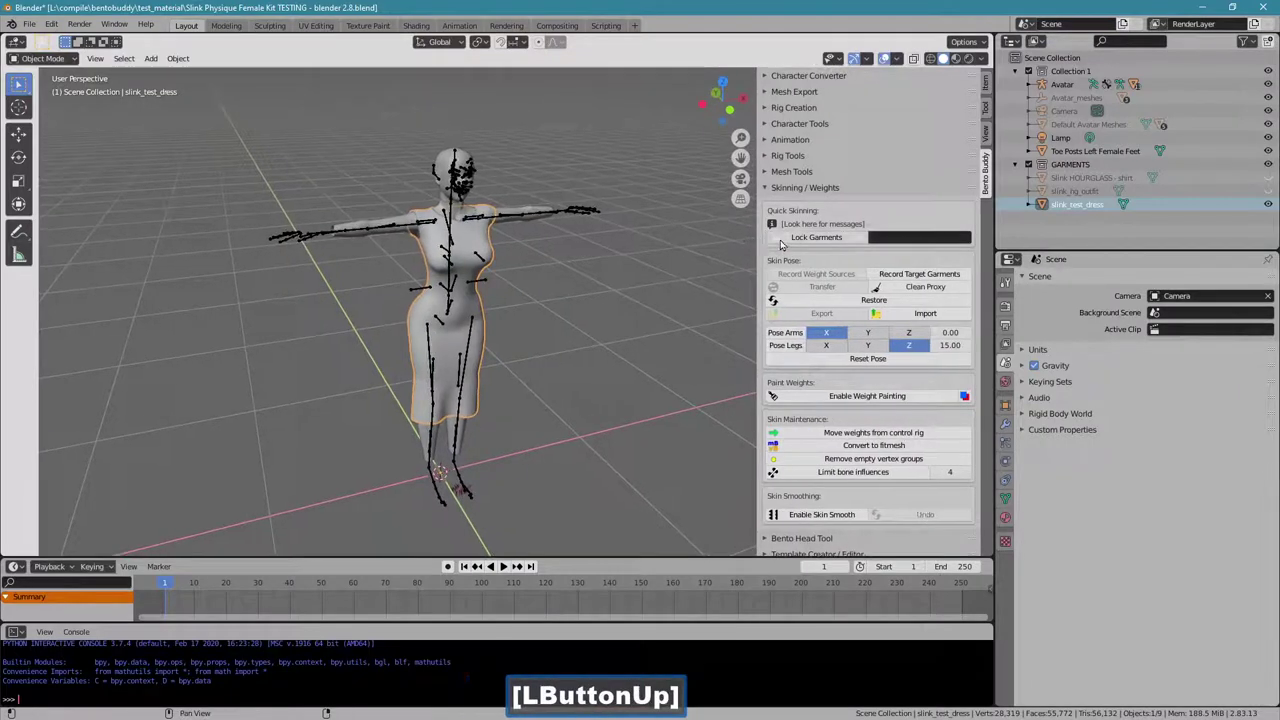
click(784, 239)
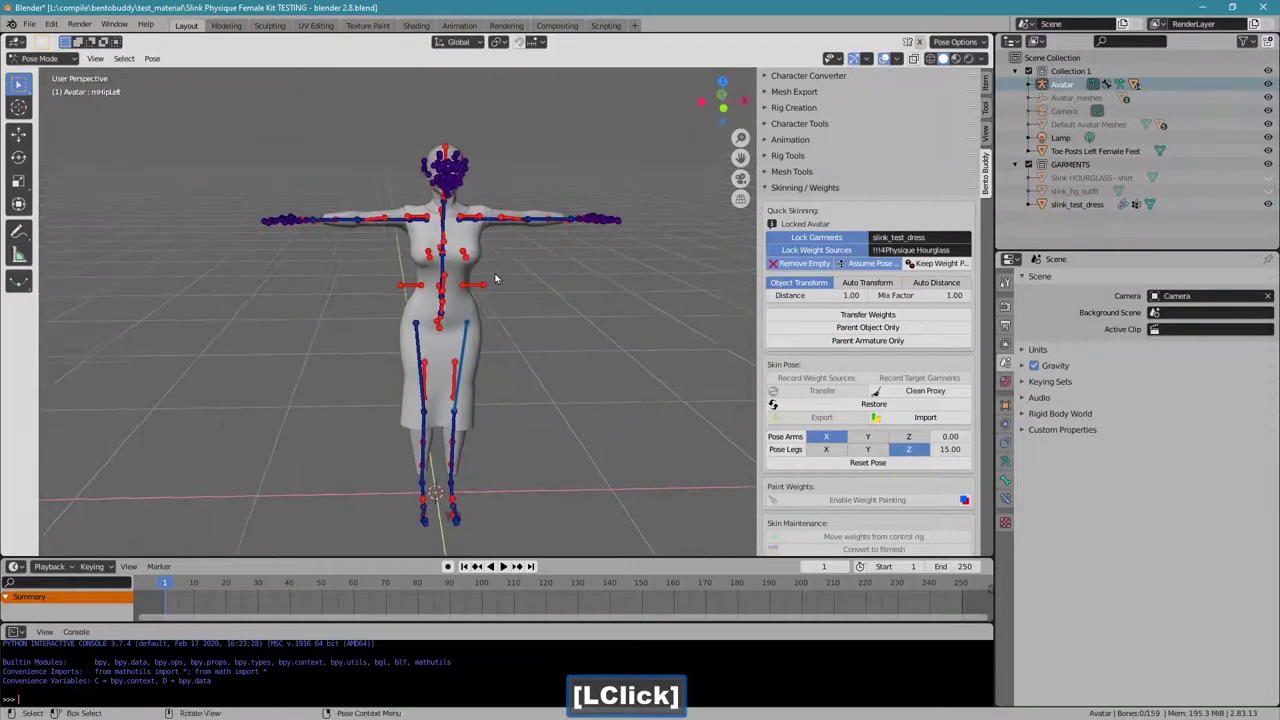
click(455, 167)
key(r)
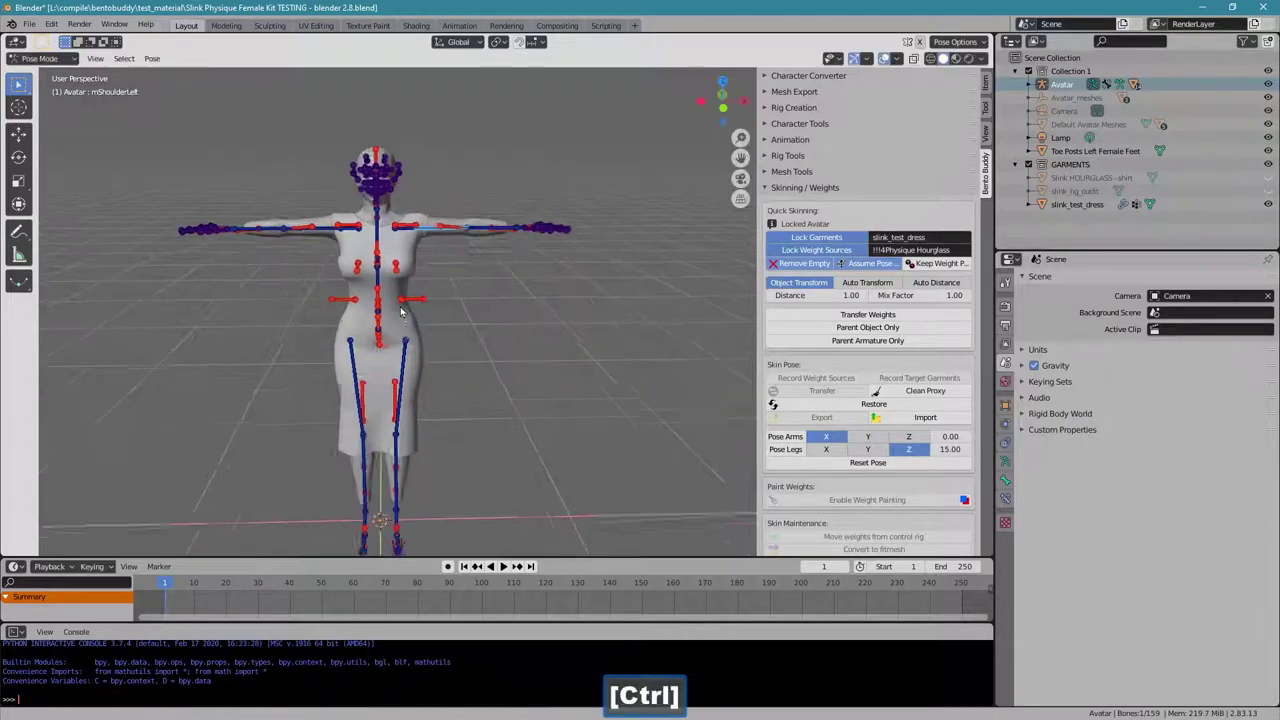
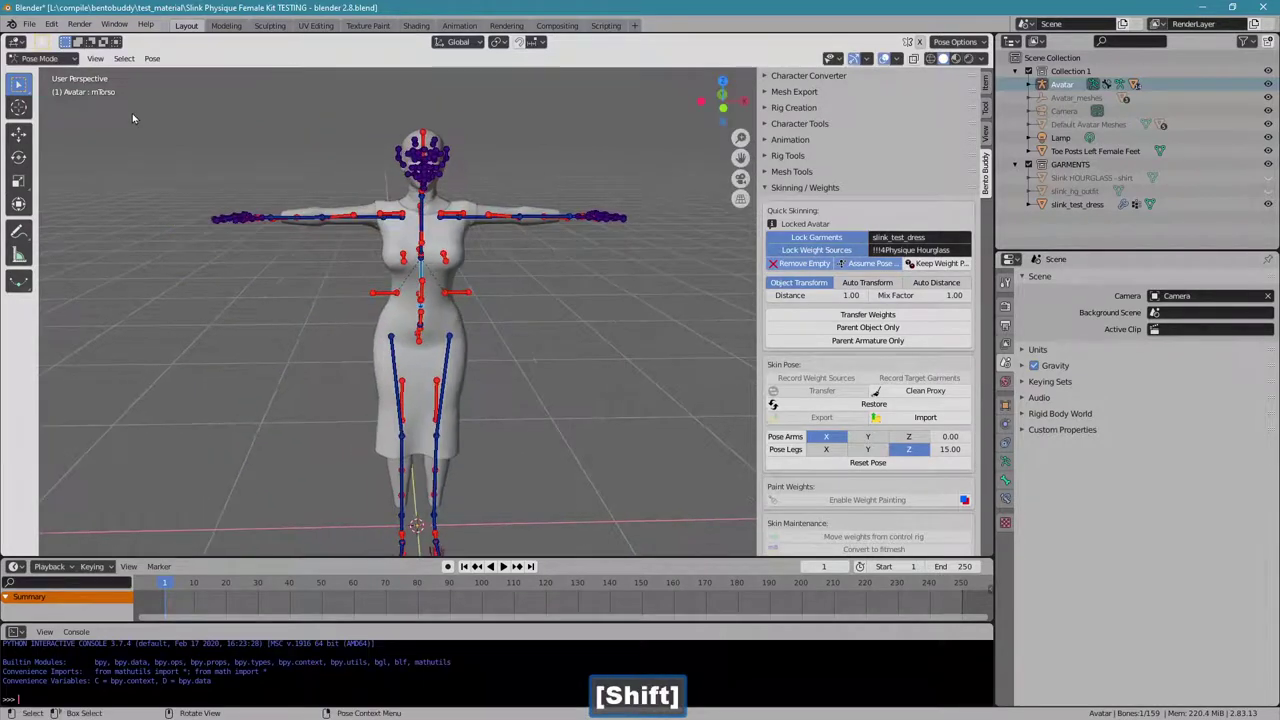
- Reselect slink_test_dress and show its Mesh Export options for Second Life
click(64, 59)
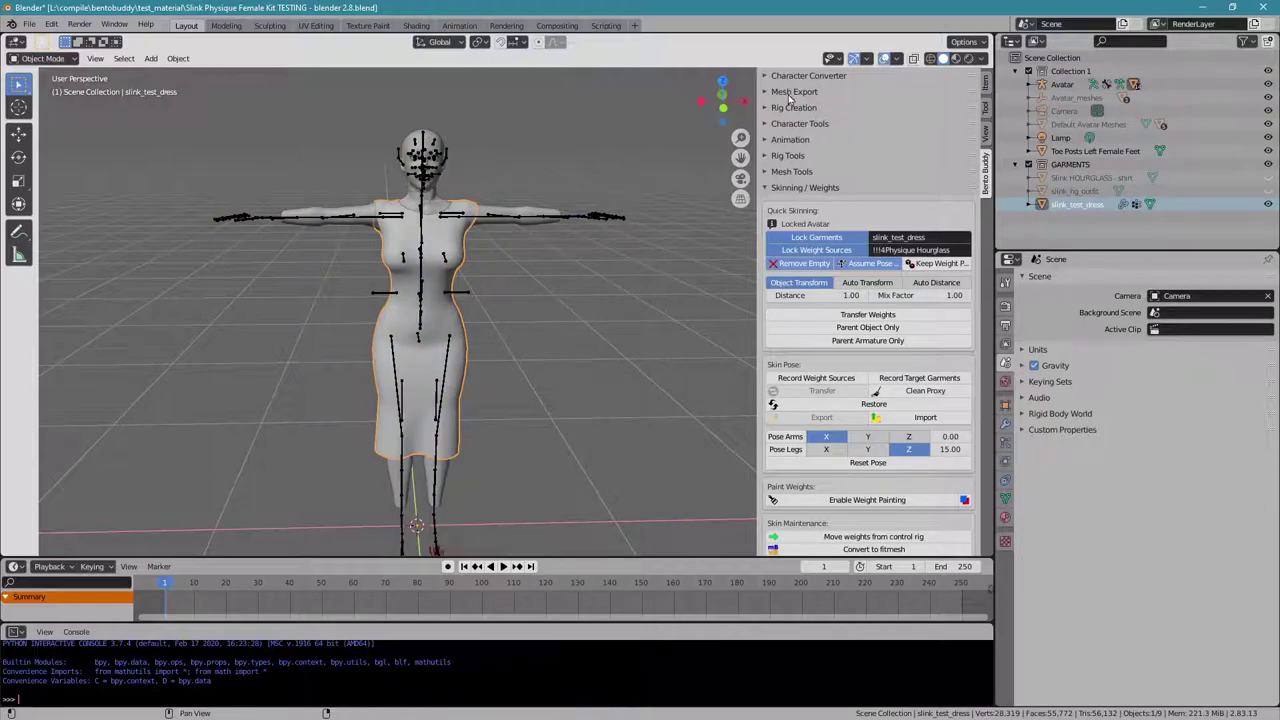
click(792, 91)
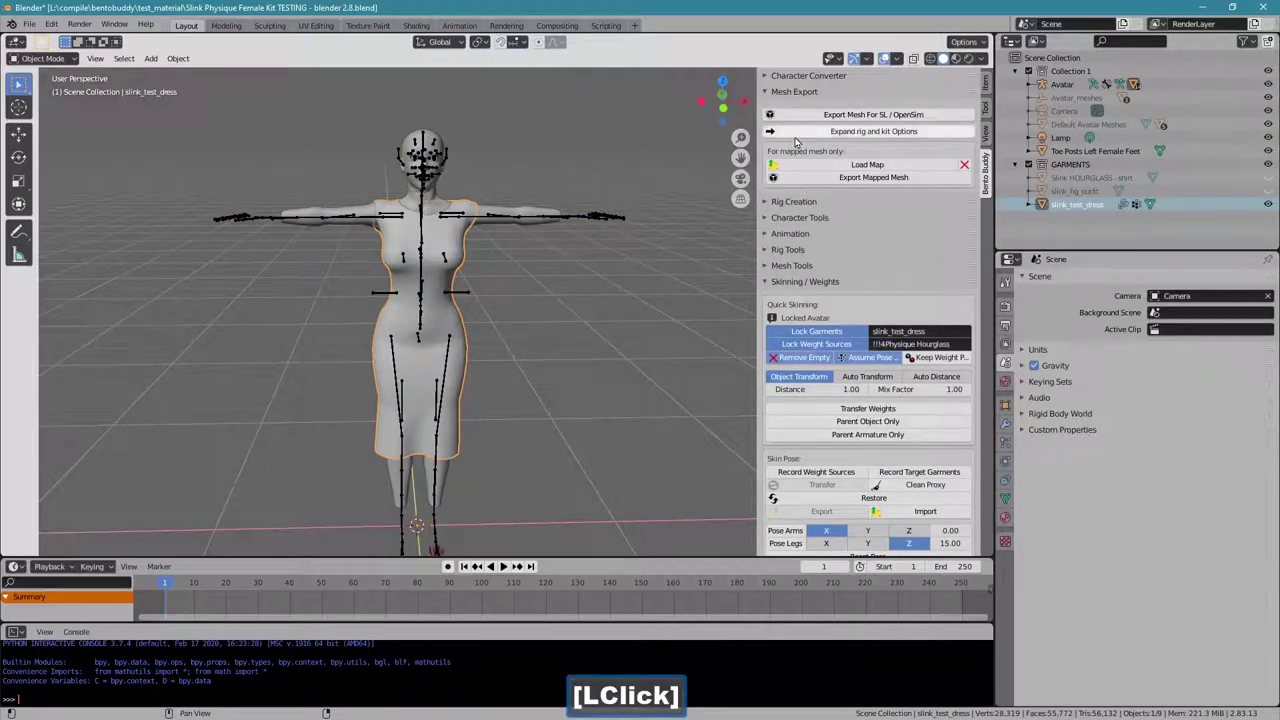
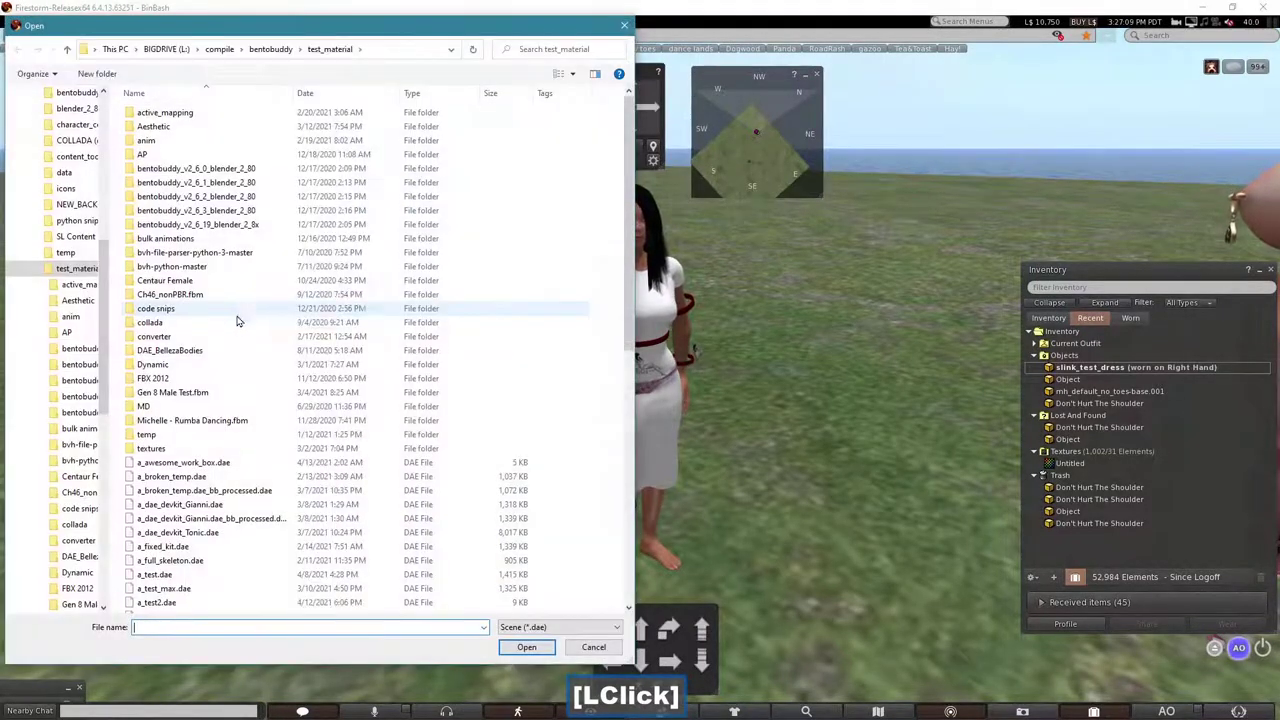
- Load the exported a_test.dae dress file into the Upload Model window
click(207, 572)
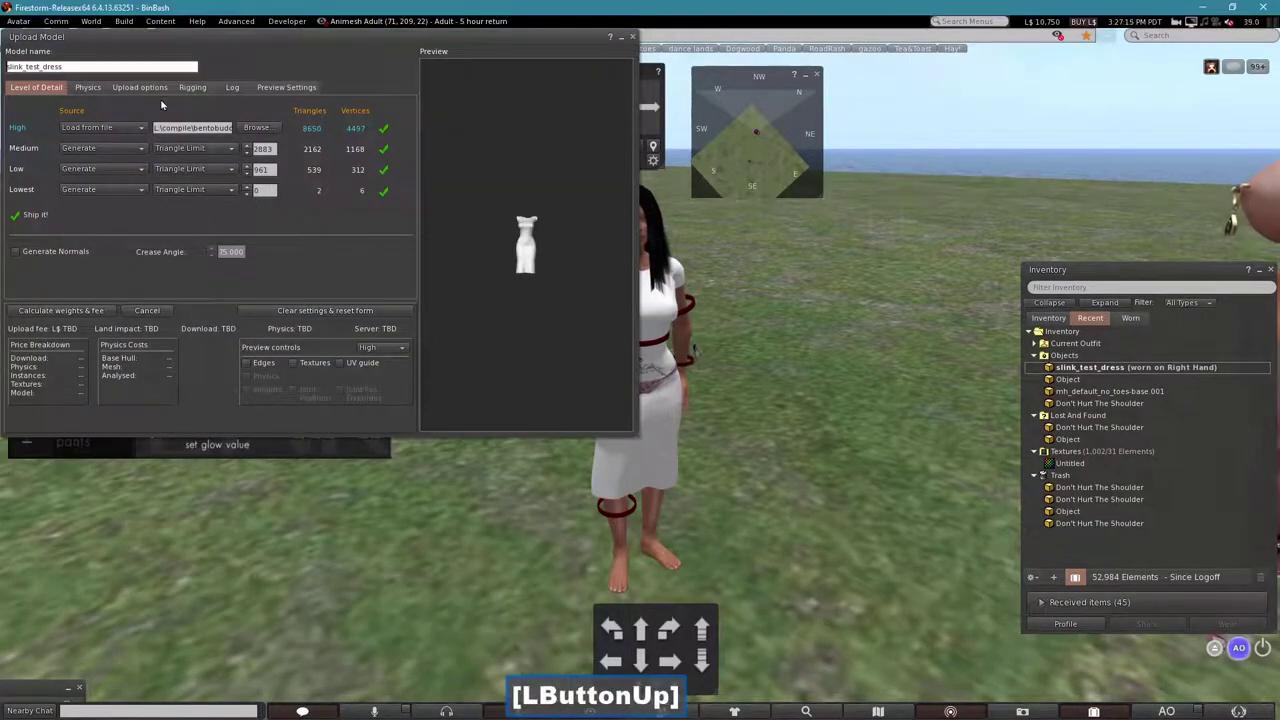
- Enable skin weights under Rigging and upload slink_test_dress for L$11
click(99, 85)
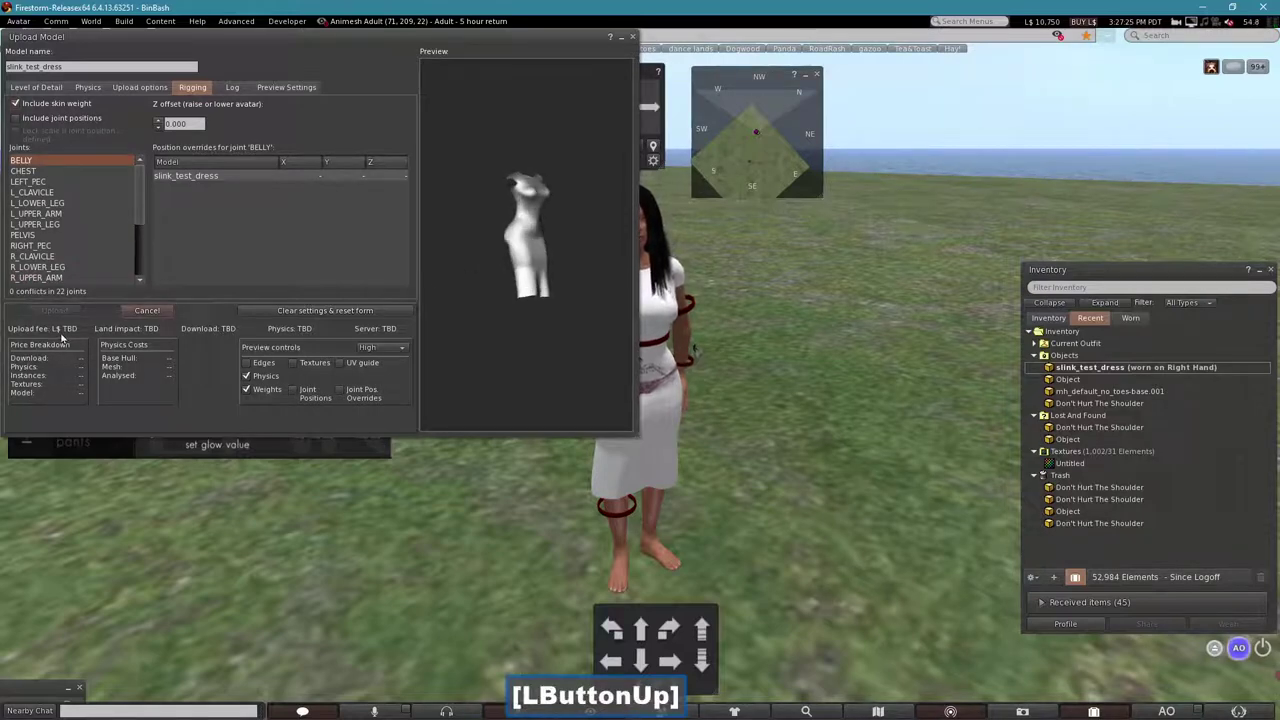
click(1078, 370)
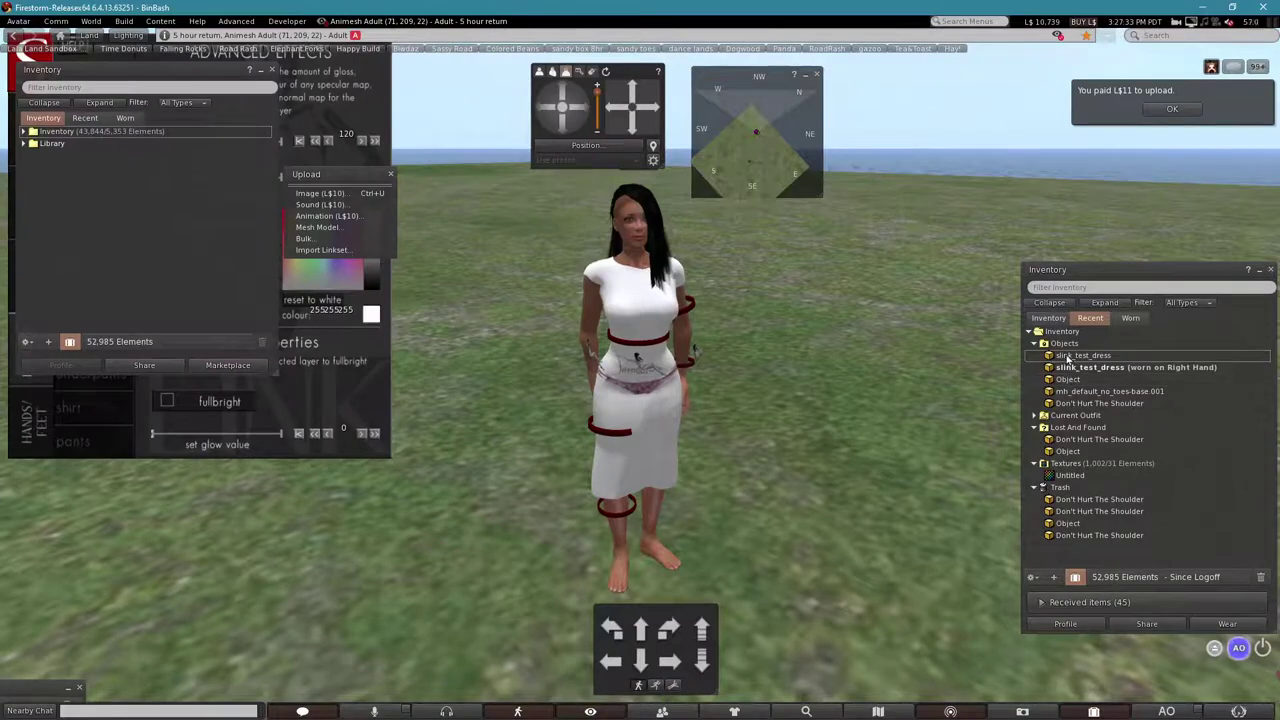
- Edit the worn slink_test_dress and tint its texture red
click(1069, 368)
right_click(1069, 368)
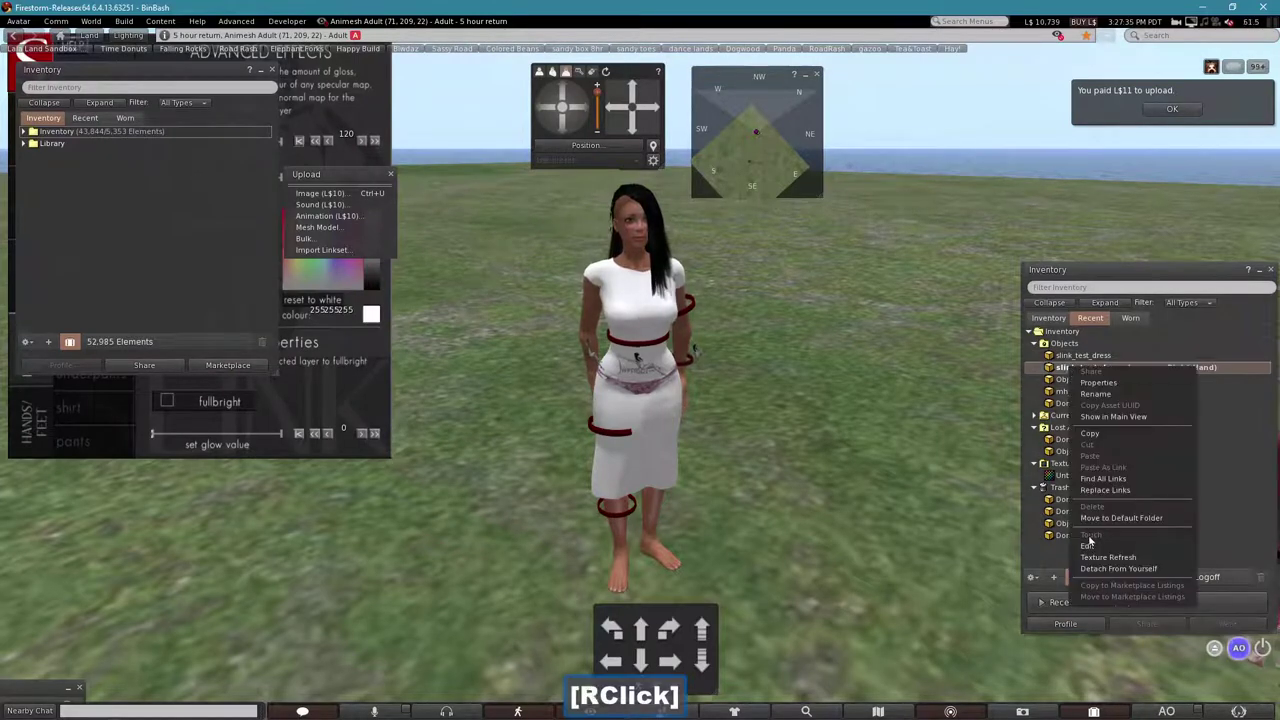
click(1098, 544)
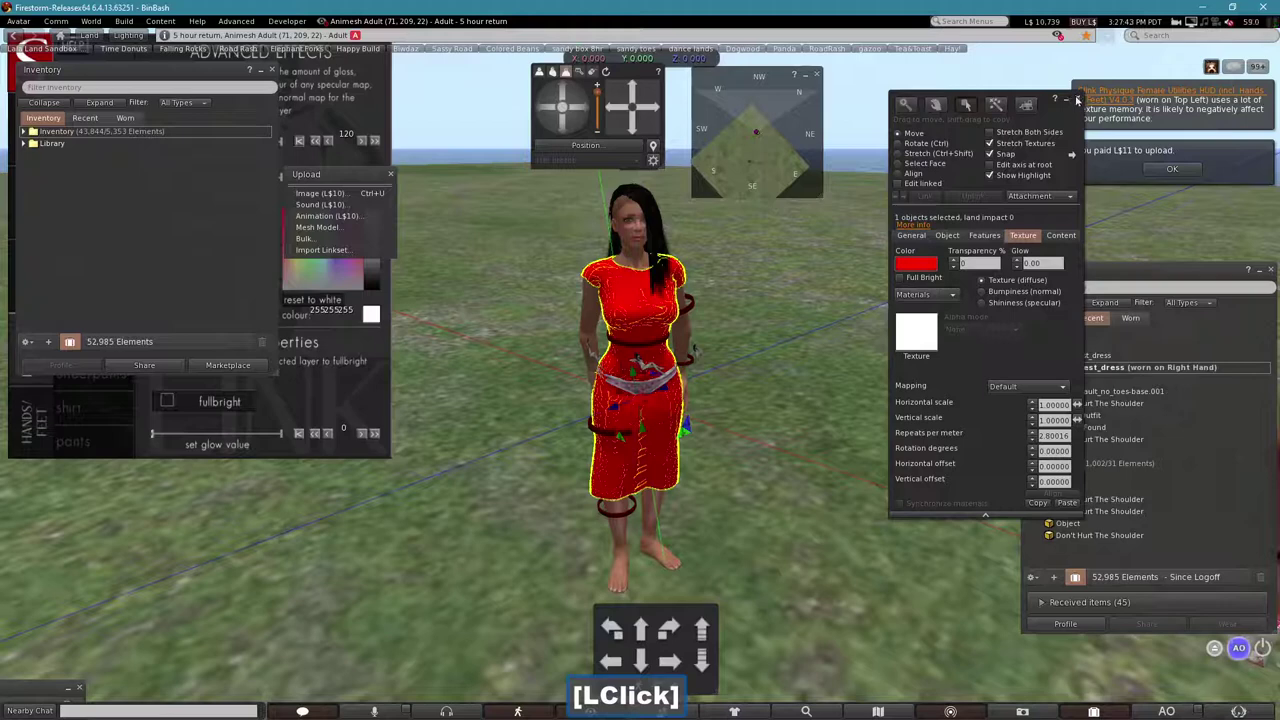
- Add the new white slink_test_dress to the avatar and detach the red one
right_click(1088, 354)
click(1112, 543)
right_click(1069, 381)
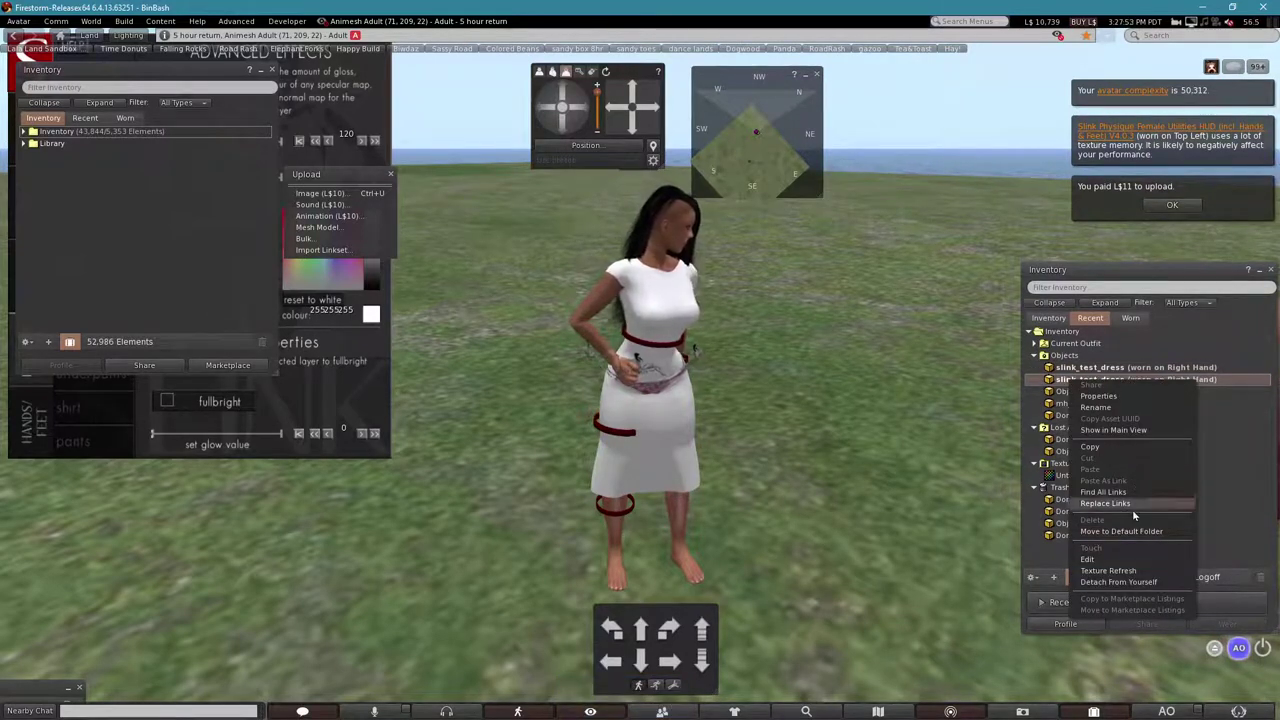
click(1136, 583)
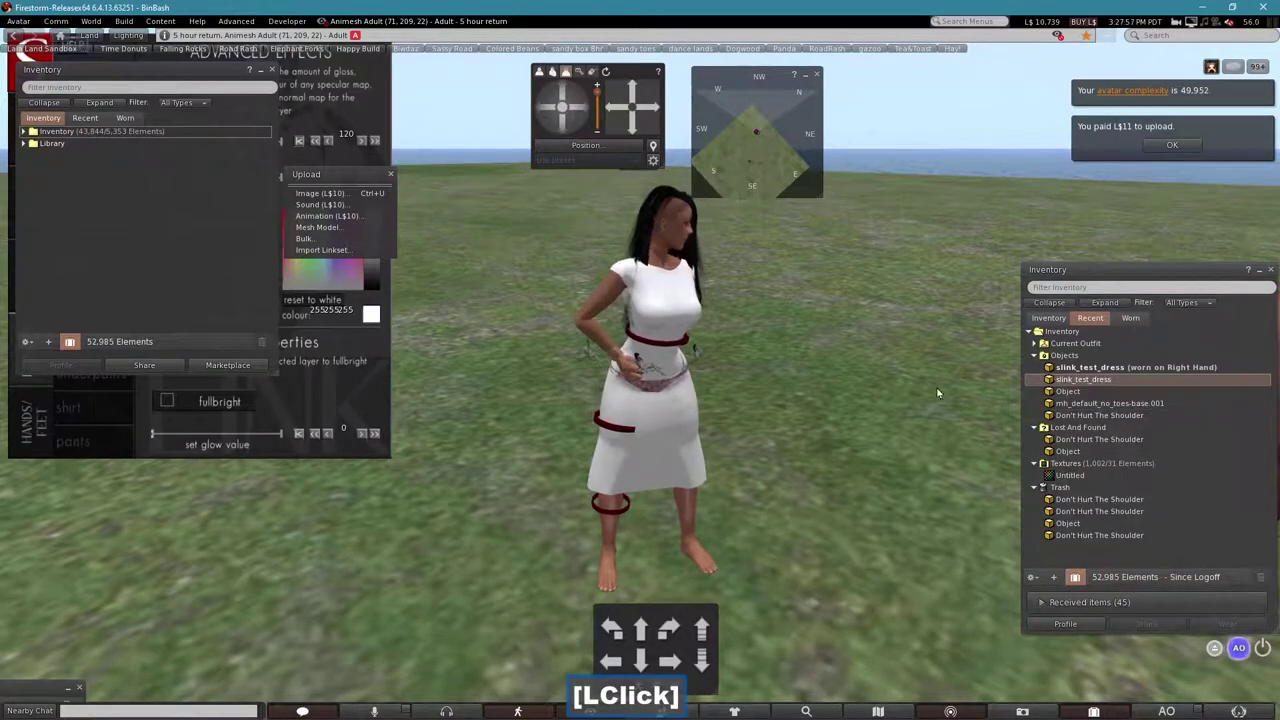